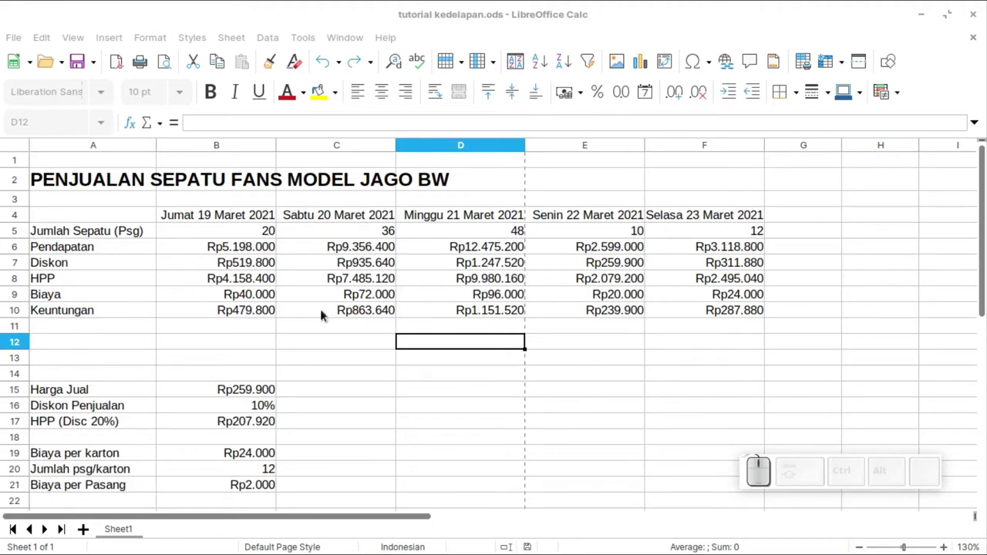
- Name the selling price cell B15 Harga_Jual via the Name Box
click(249, 279)
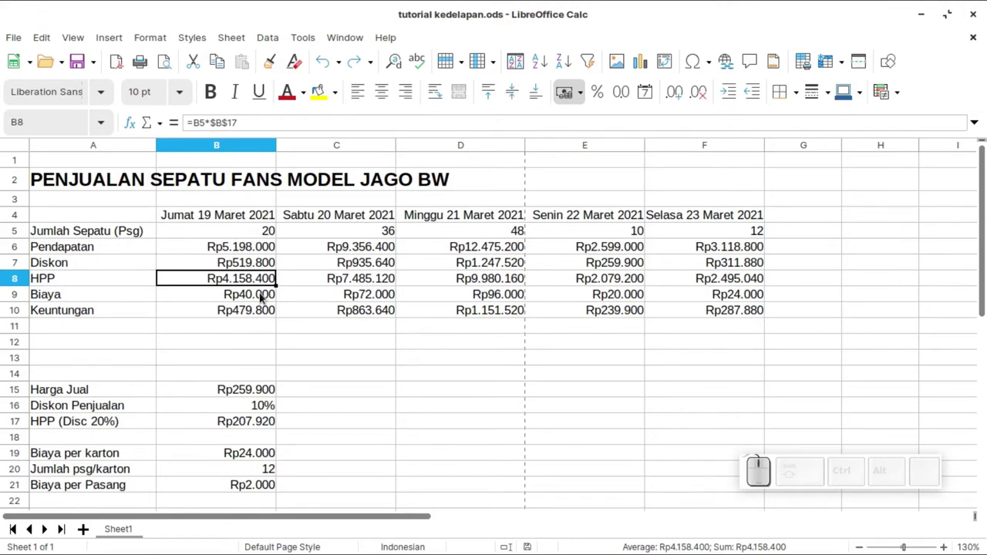
click(253, 393)
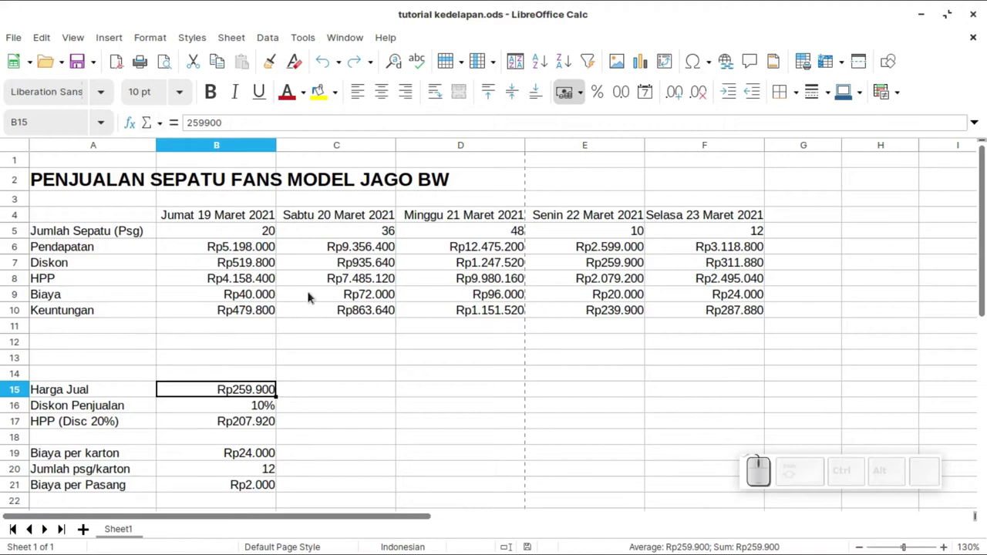
click(76, 394)
click(213, 392)
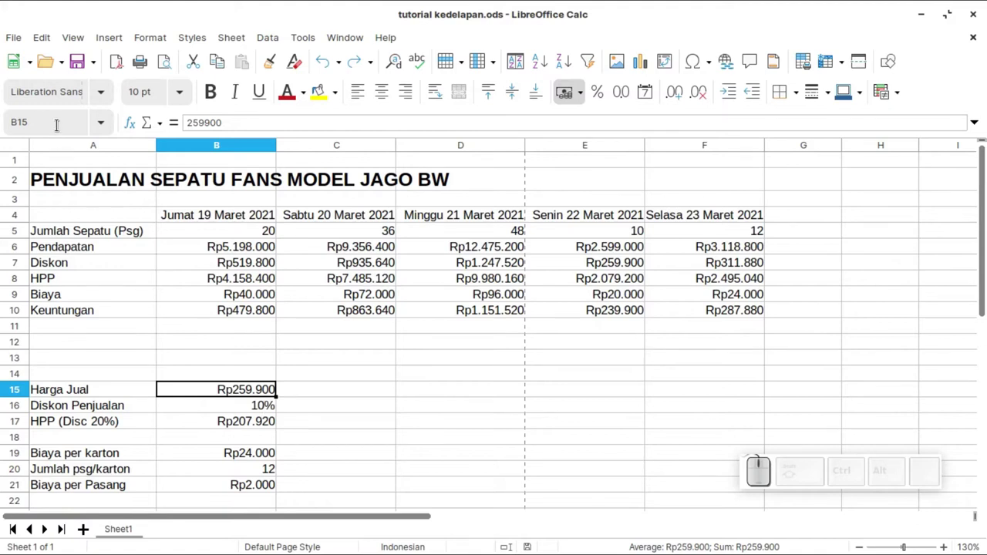
click(55, 124)
click(51, 125)
drag(65, 121, 13, 107)
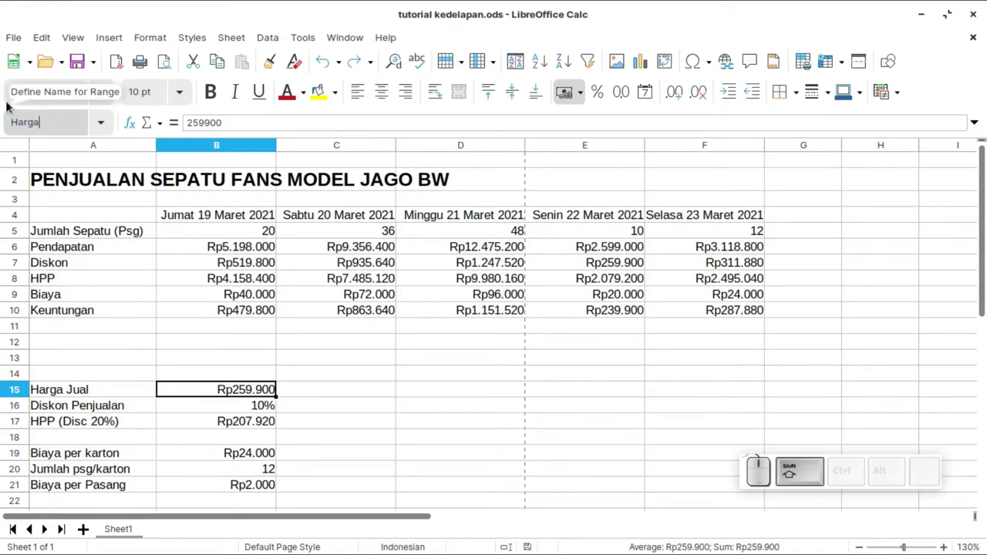
key(Return)
- Name the sales discount cell B16 Diskon_Penjualan
click(207, 413)
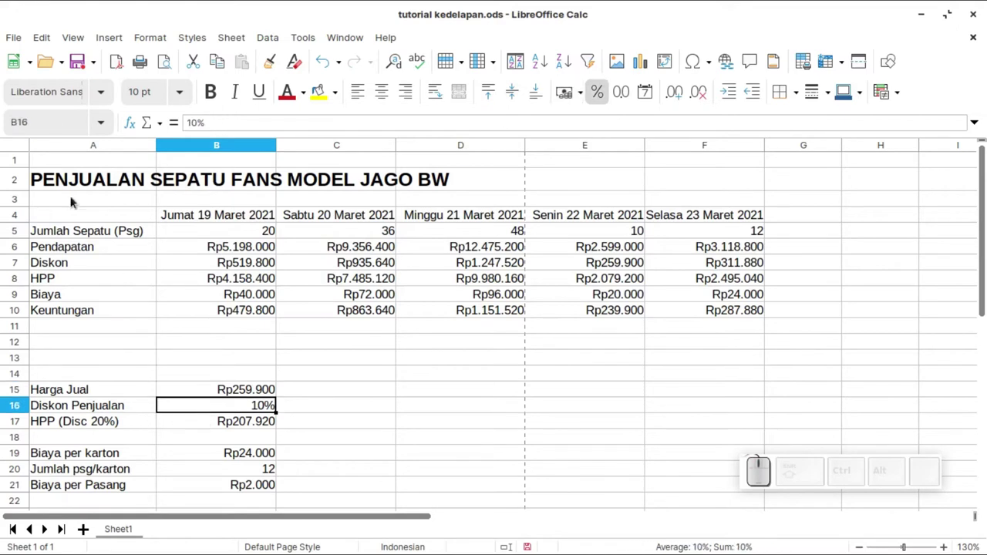
click(58, 119)
click(53, 125)
key(BackSpace)
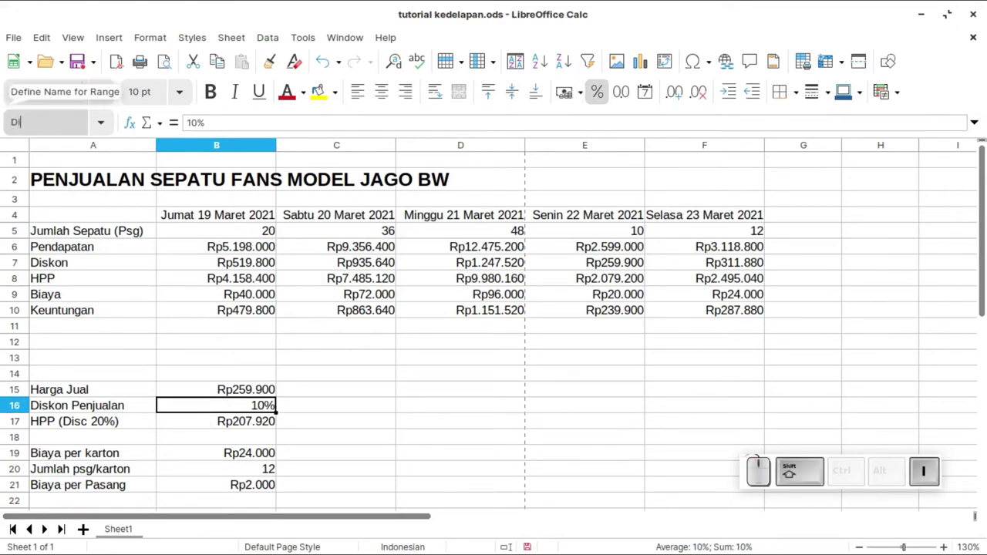
key(shift+space)
key(shift+BackSpace)
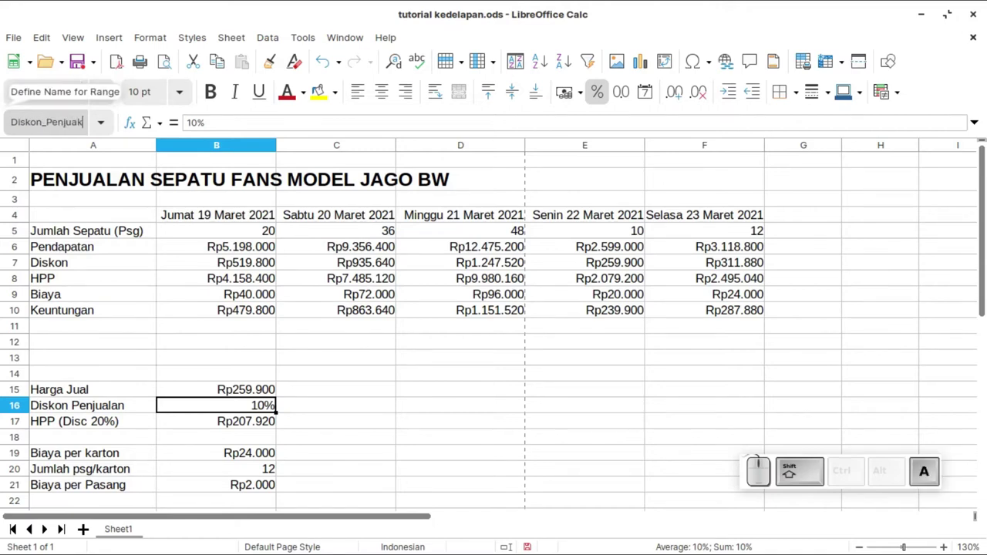
key(shift+BackSpace)
key(shift+l)
key(shift+a)
key(BackSpace)
key(n)
key(Return)
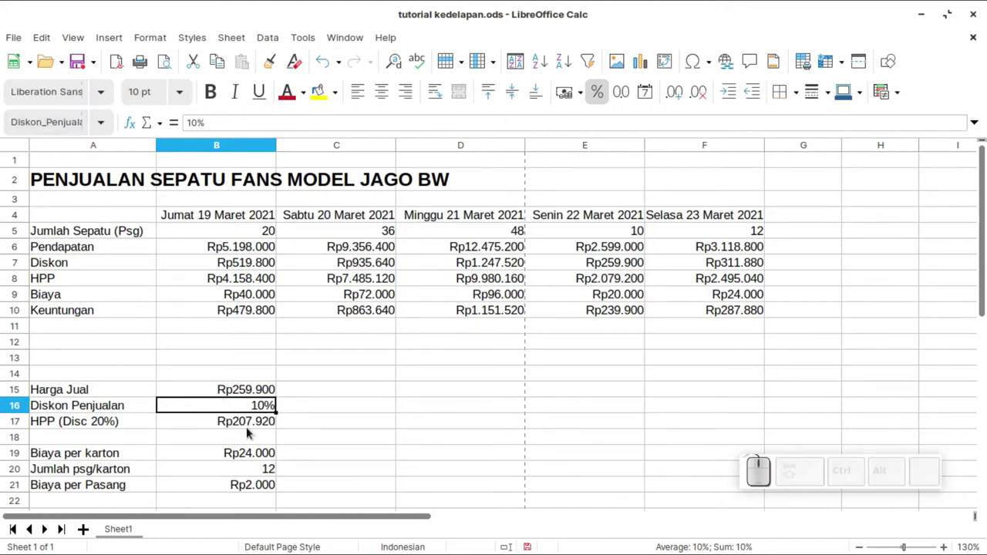
- Name the discounted-cost cell B17 HPP
click(250, 432)
click(67, 121)
click(64, 125)
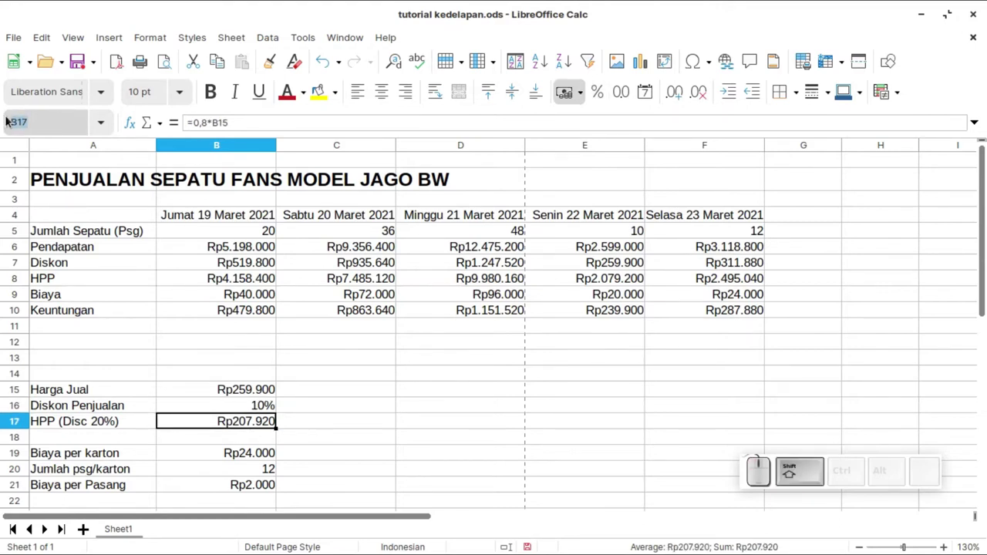
key(shift+h)
key(shift+p)
key(Return)
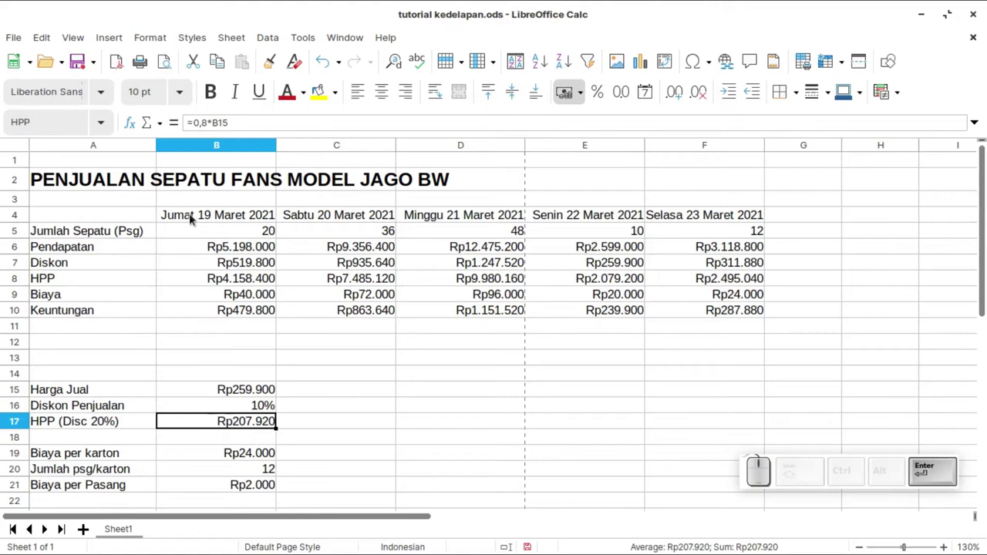
- Name the per-carton cost cell B19 Biaya
click(250, 450)
click(49, 125)
click(26, 123)
drag(47, 120, 8, 118)
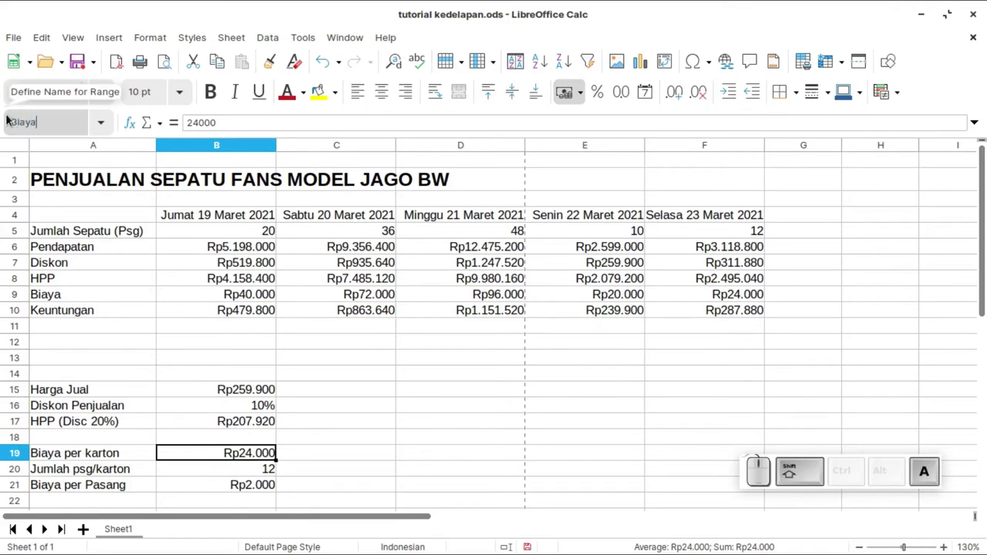
key(Return)
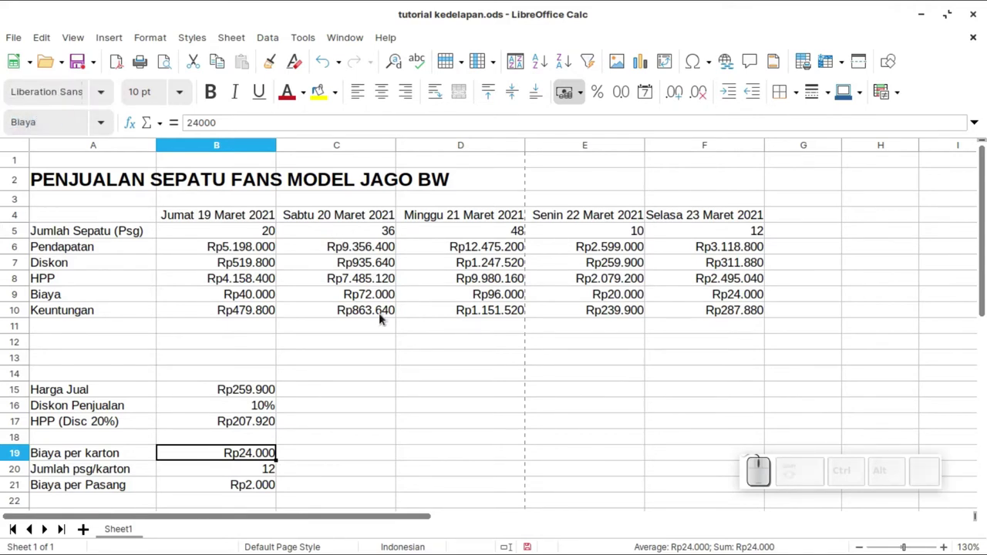
click(387, 317)
- Delete all contents of C6:F9 so only the Jumat column keeps its figures
drag(322, 245, 683, 312)
click(734, 305)
key(BackSpace)
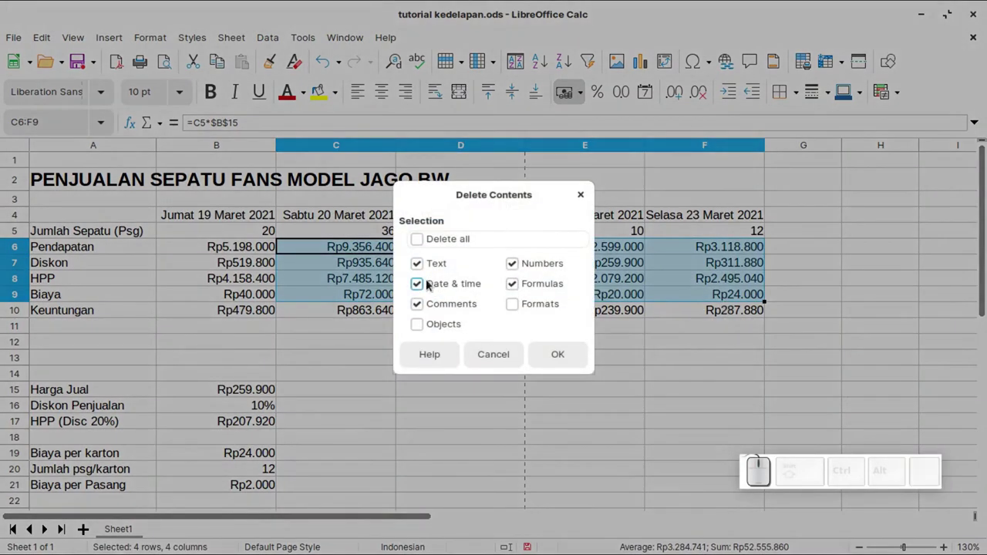
click(444, 237)
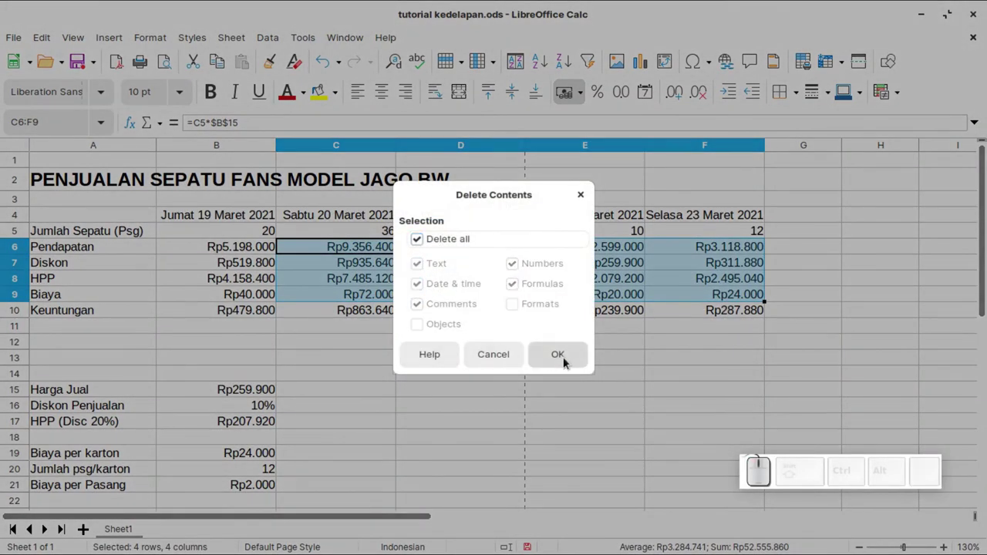
click(566, 360)
drag(540, 354, 210, 233)
click(236, 248)
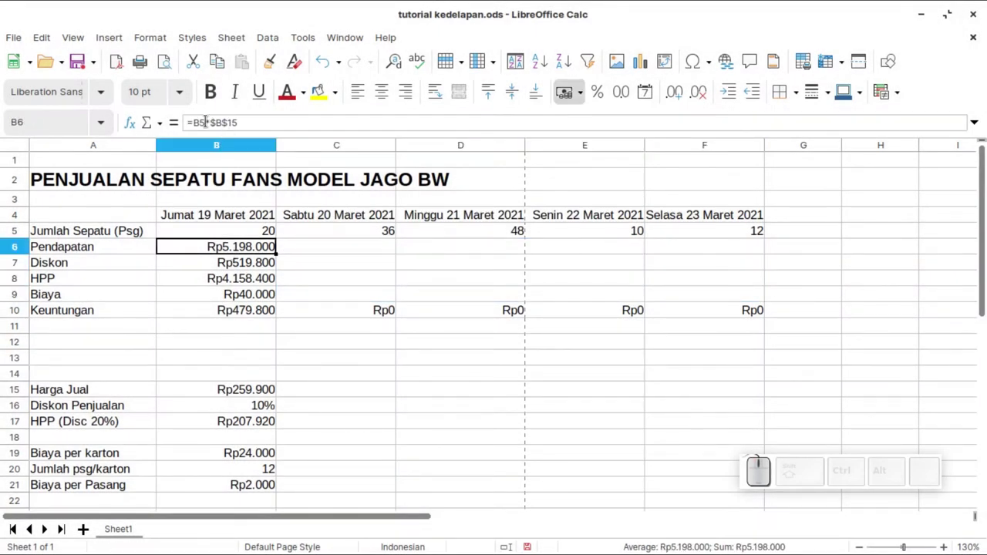
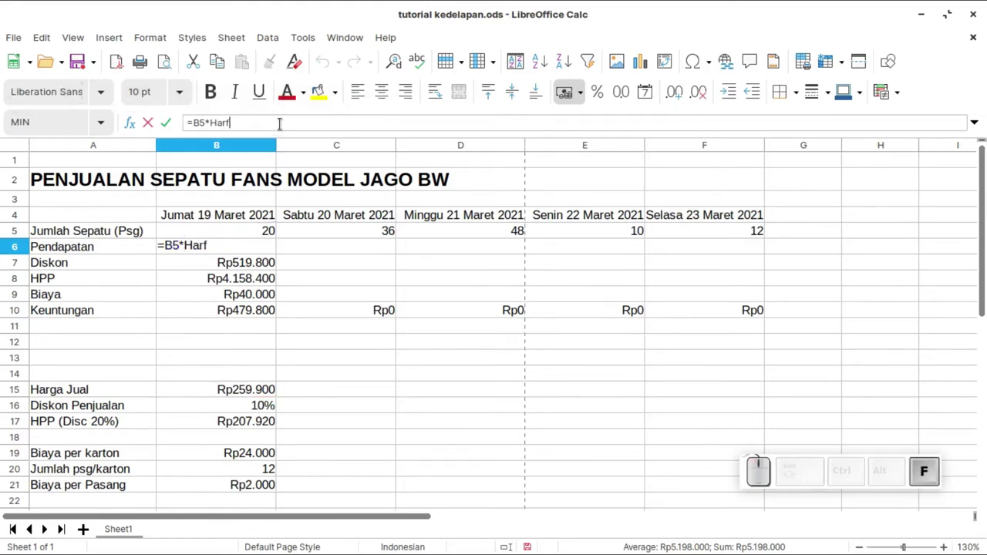
- Rewrite the B6 Pendapatan formula to use the Harga_Jual name instead of a cell reference
key(BackSpace)
key(shift+-)
key(shift+j)
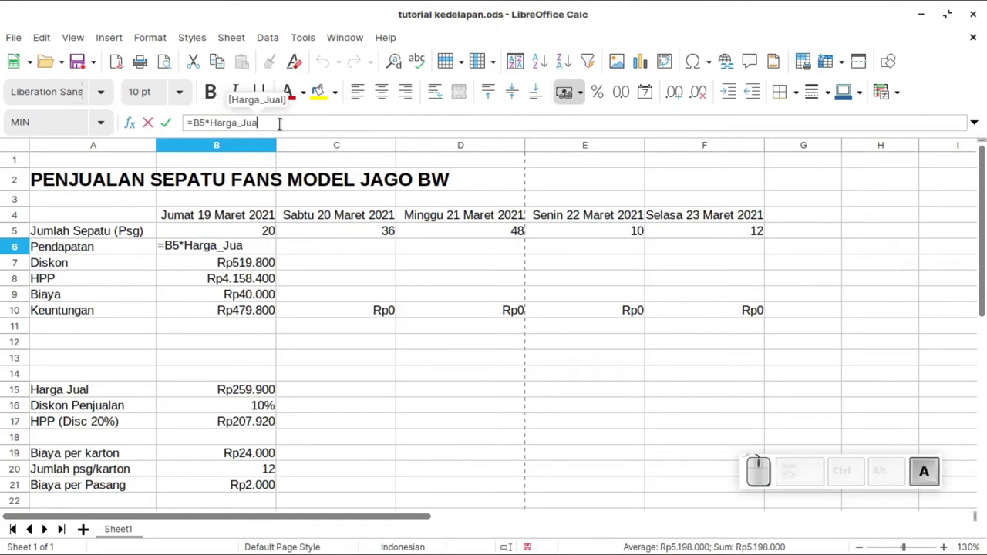
key(Return)
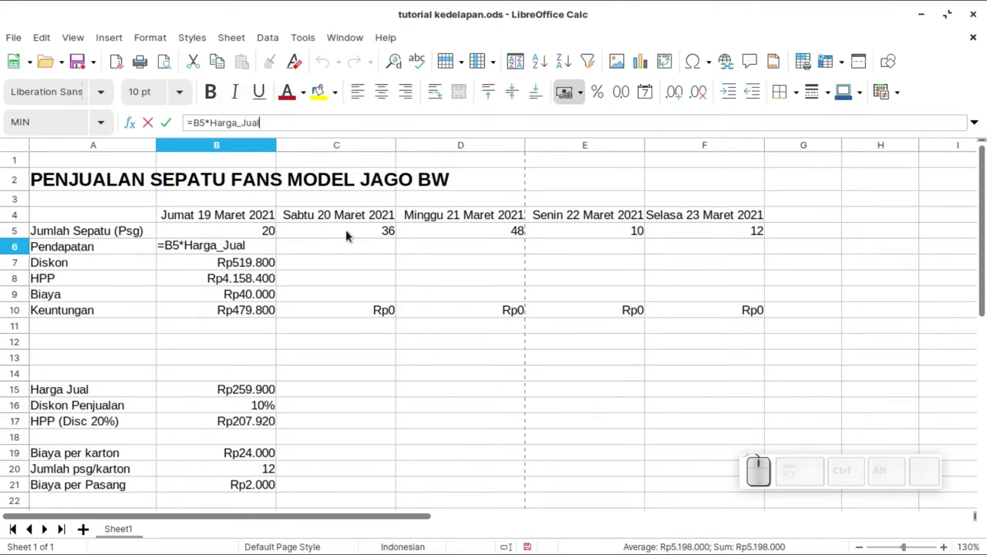
key(Return)
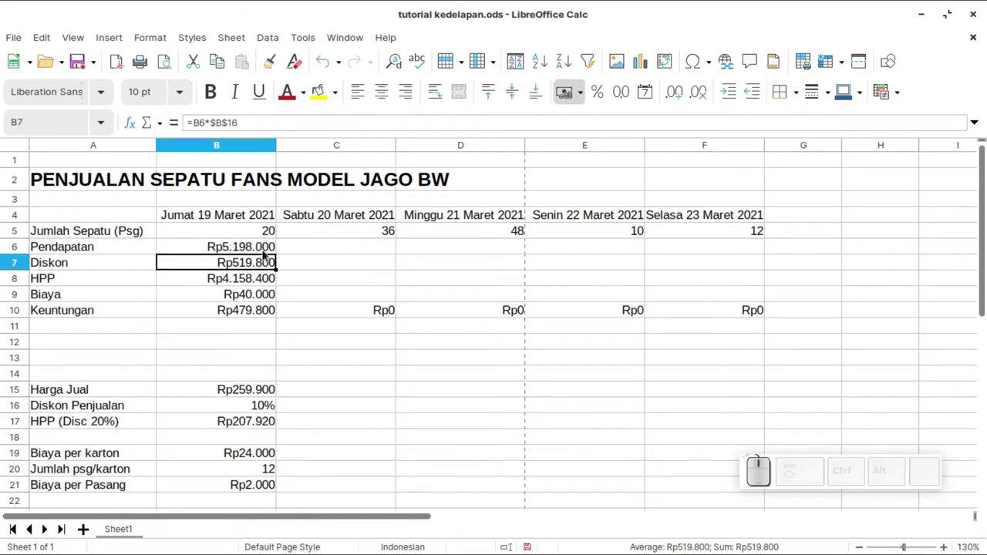
click(252, 251)
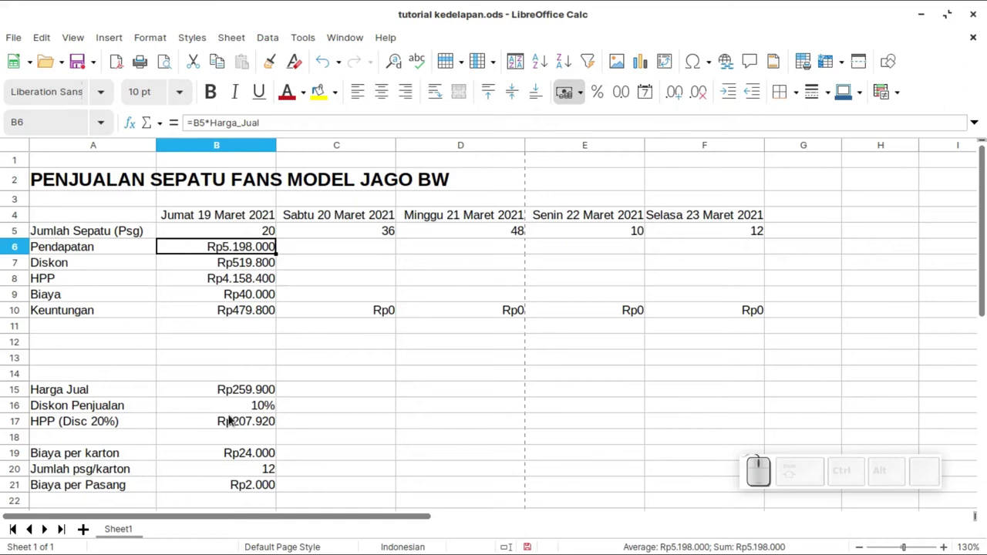
- Rewrite the B7 Diskon formula to use the Diskon_Penjualan name
click(229, 266)
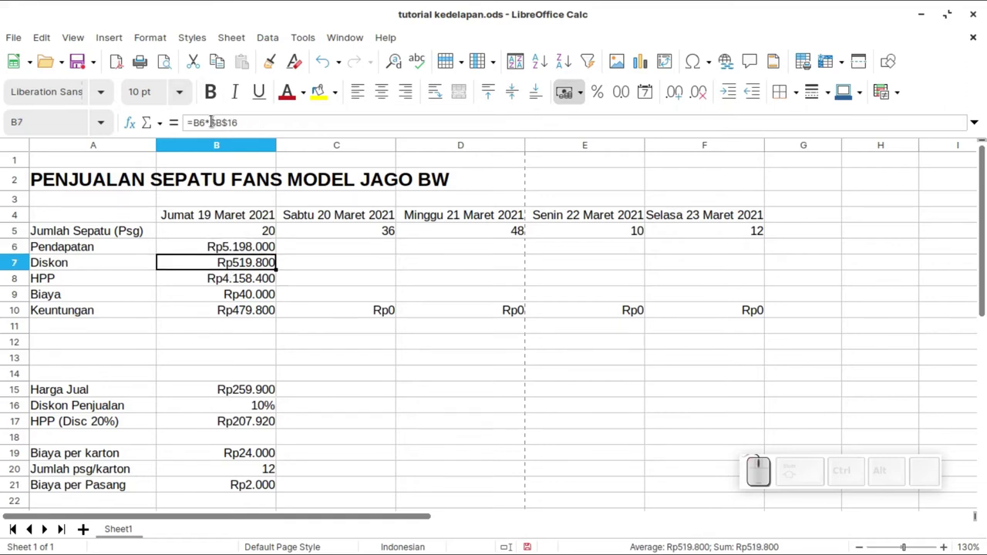
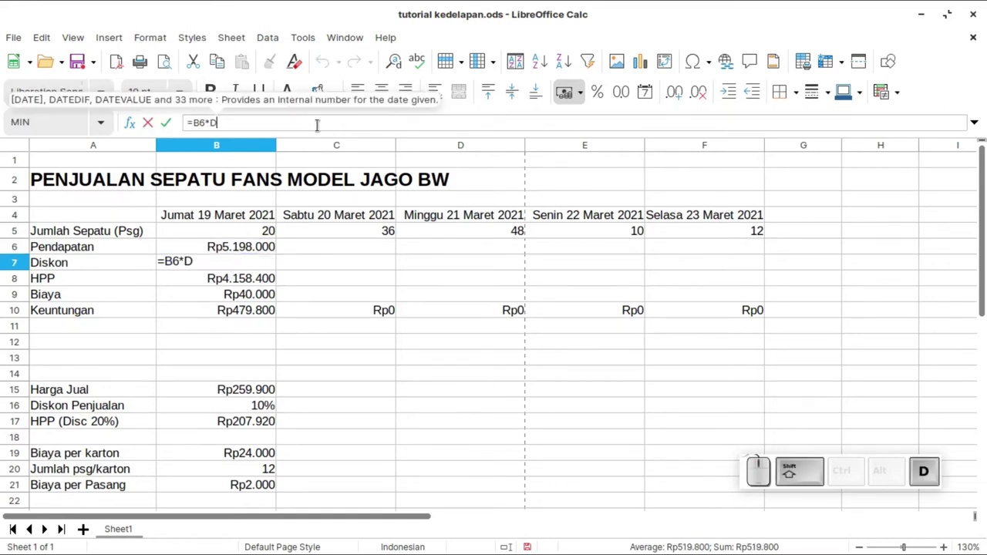
key(Return)
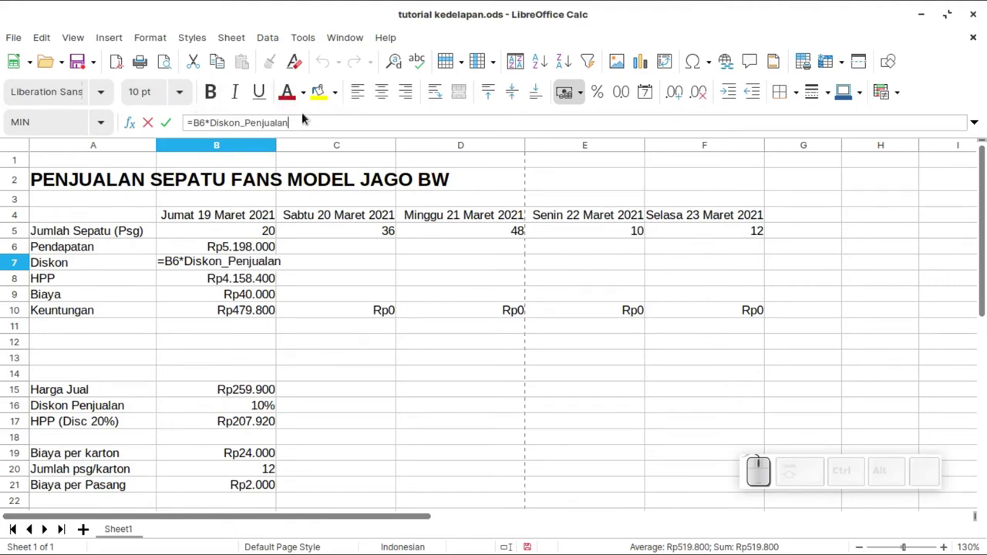
click(313, 126)
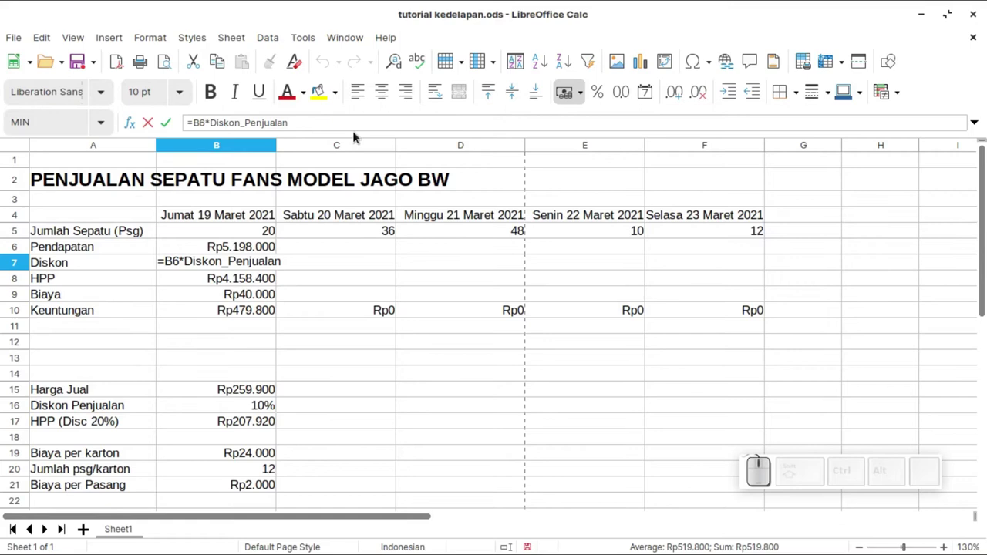
key(Return)
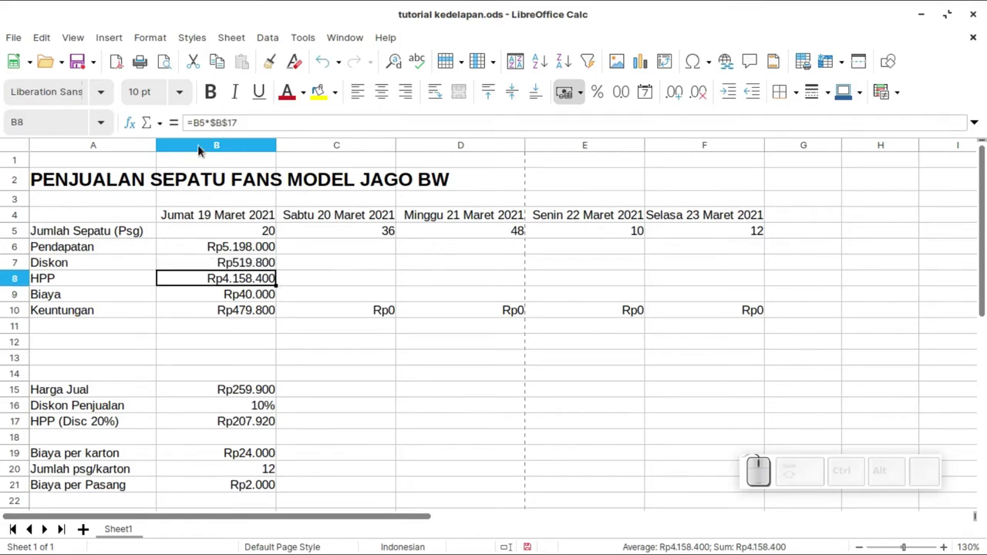
- Make the HPP and Biaya rows multiply the shoe count B5 by the named HPP and Biaya cells
click(218, 119)
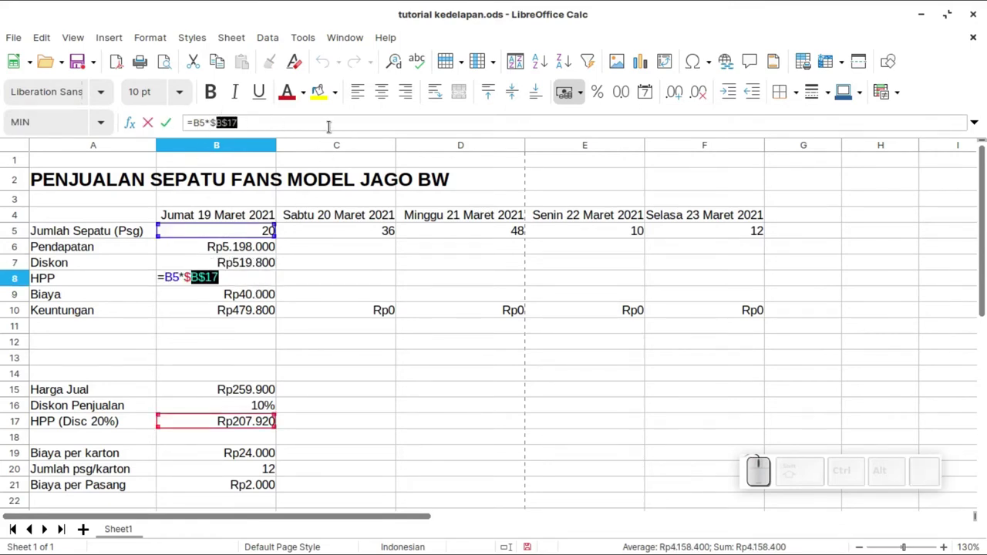
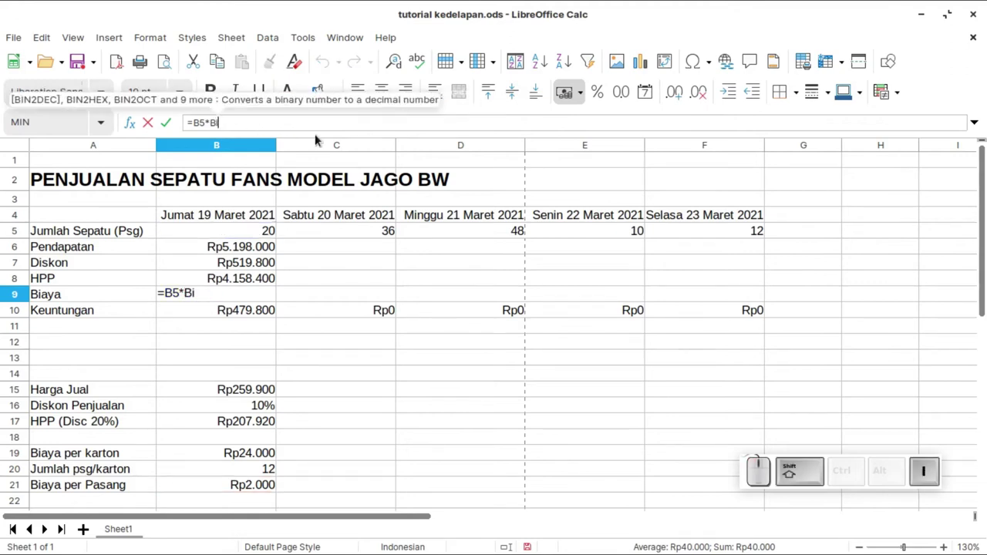
key(a)
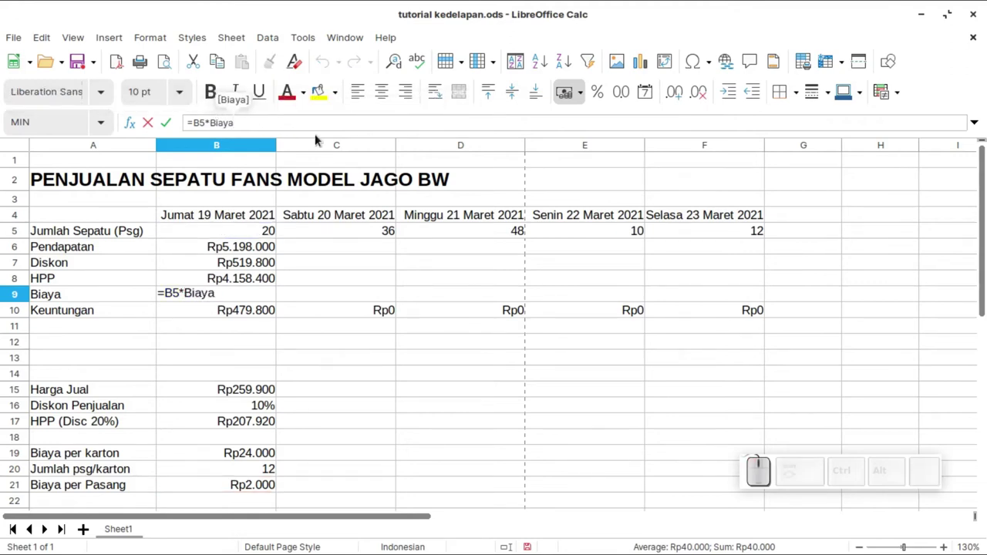
key(Return)
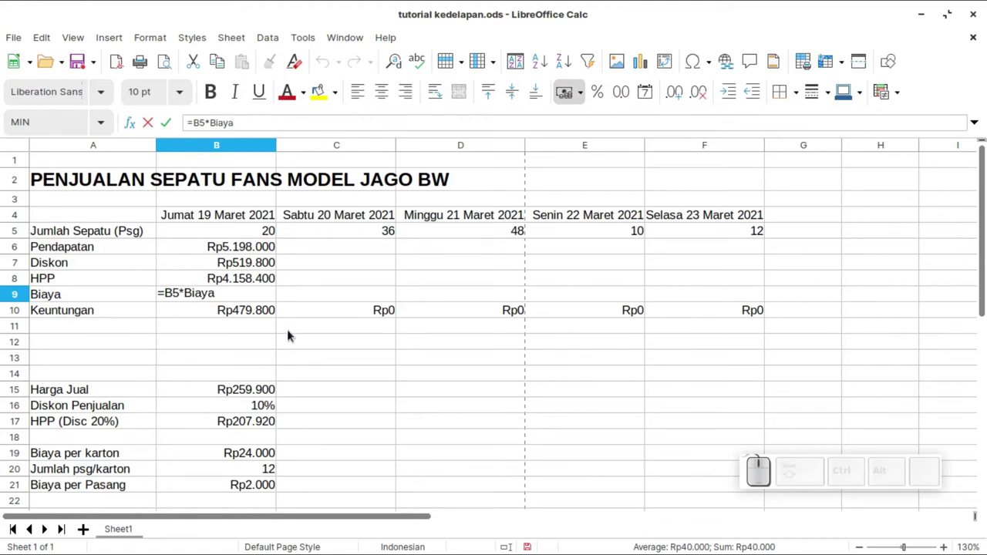
key(Return)
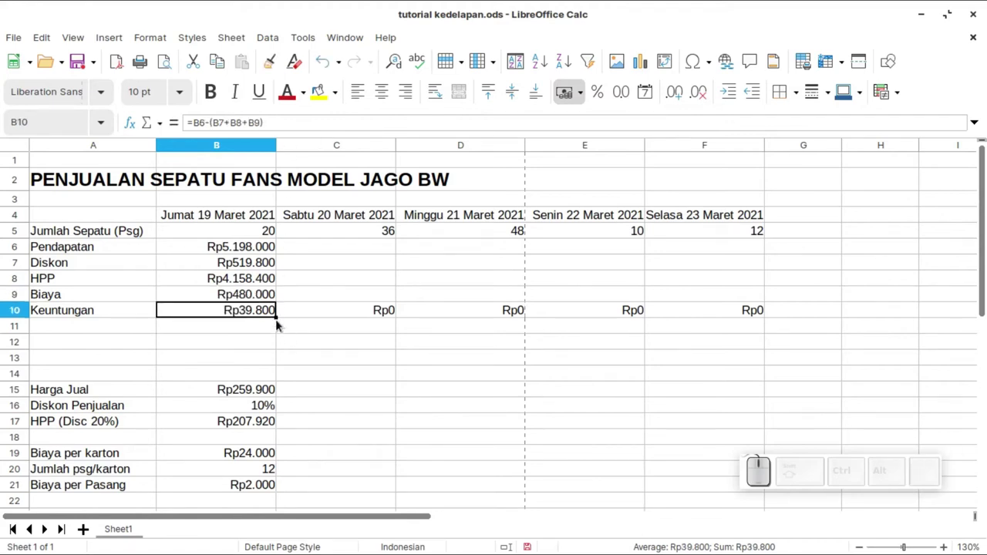
- Fill the B6:B9 named-cell formulas right through column F for Sabtu to Selasa
click(261, 298)
click(251, 246)
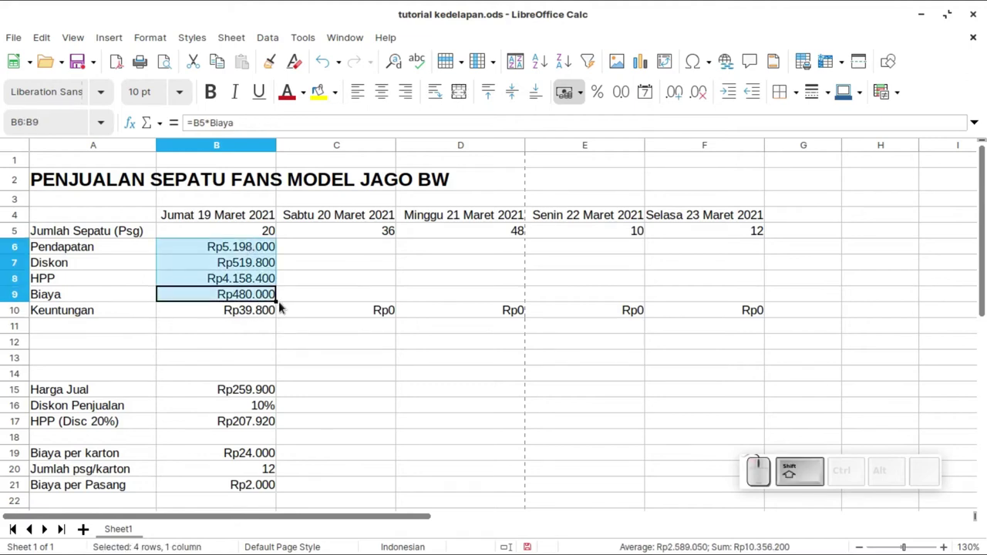
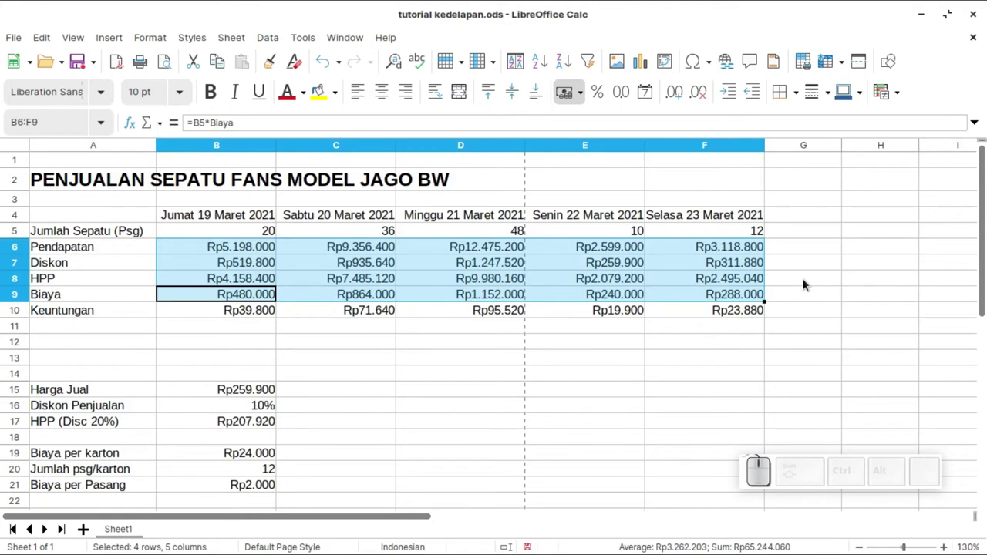
click(805, 281)
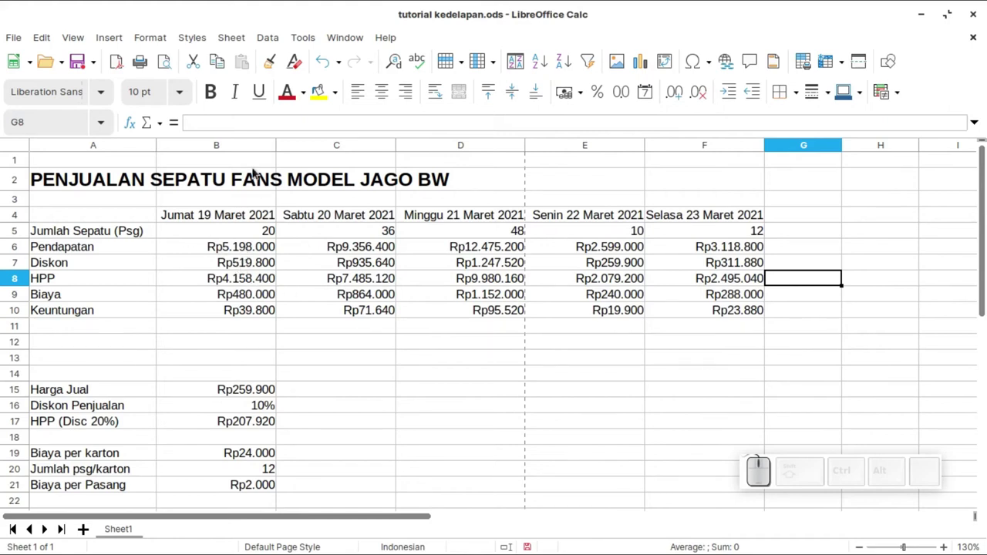
- Insert Sheet2 and label cell A4 'Pendapatan April'
click(226, 395)
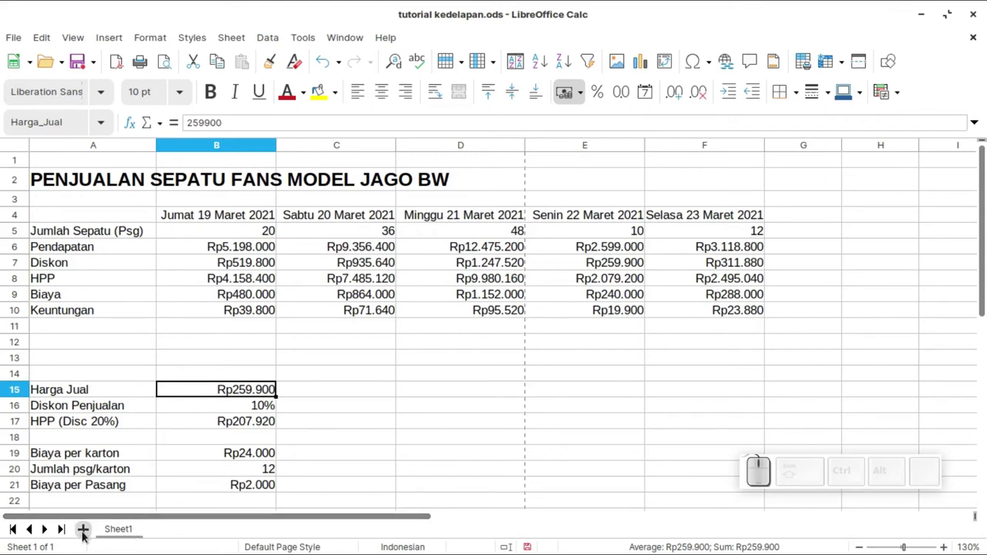
click(85, 533)
click(136, 178)
click(130, 200)
click(61, 216)
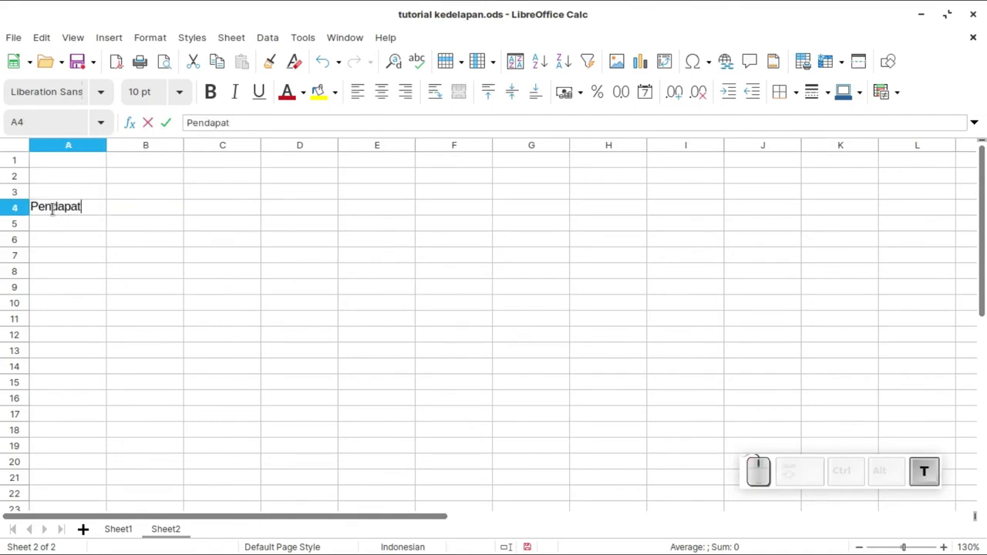
key(space)
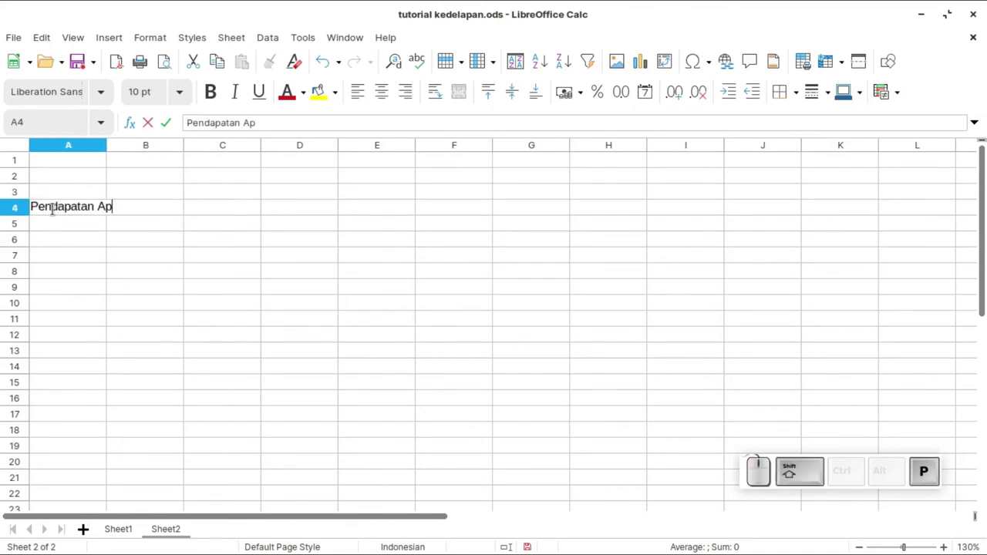
key(l)
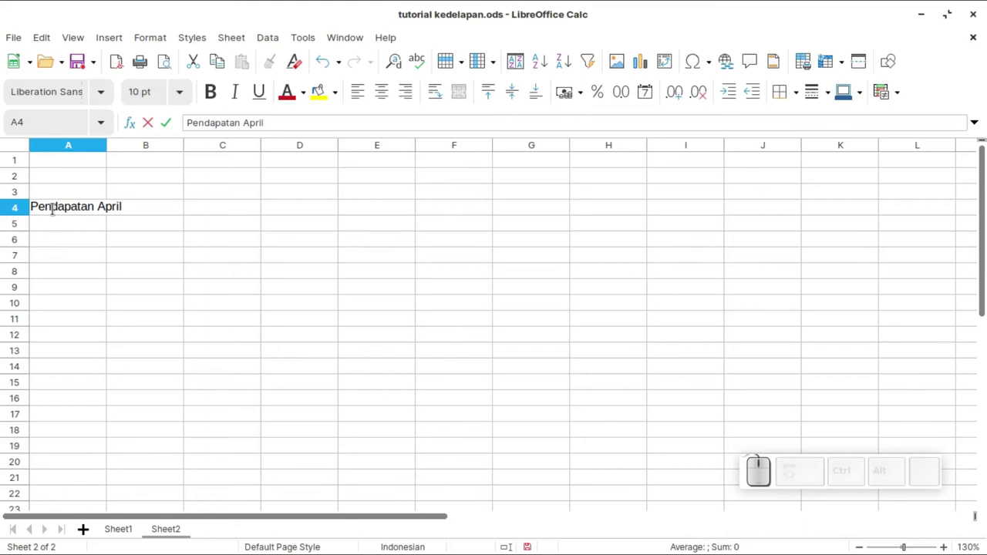
key(Return)
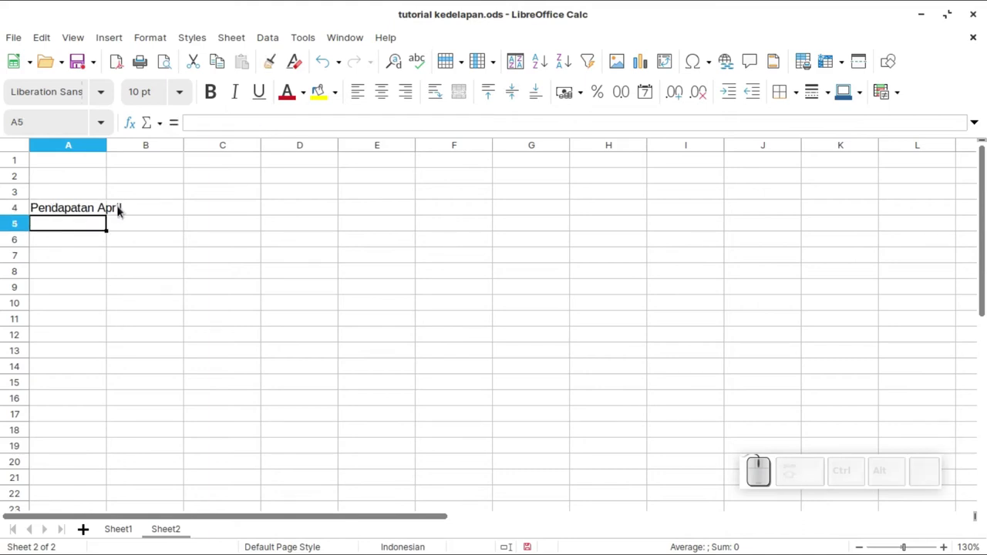
- Enter =200*Harga_Jual in C4, giving April revenue of Rp51.980.000
click(215, 219)
click(209, 203)
key(=)
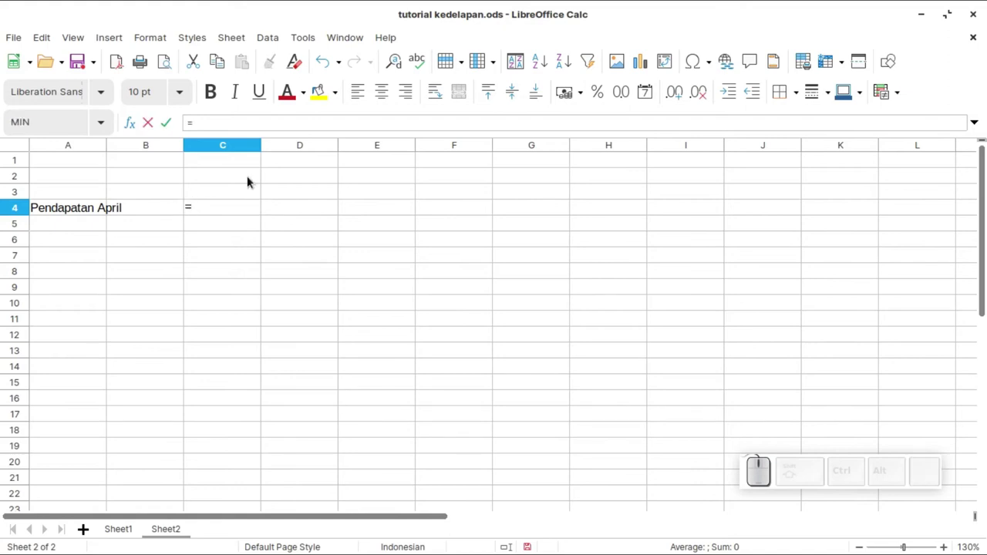
key(2)
key(0)
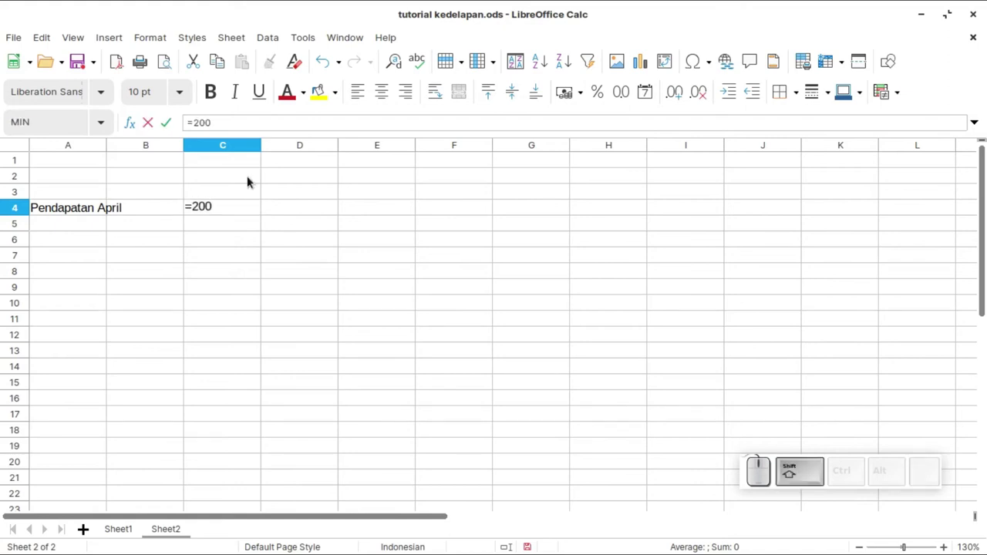
key(shift+8)
key(shift+h)
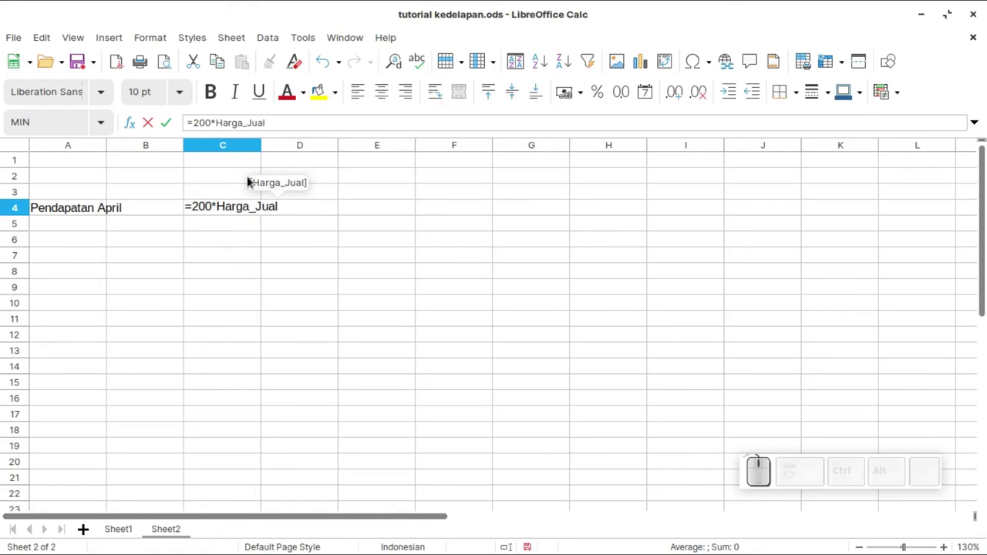
key(Return)
key(Return)
click(220, 211)
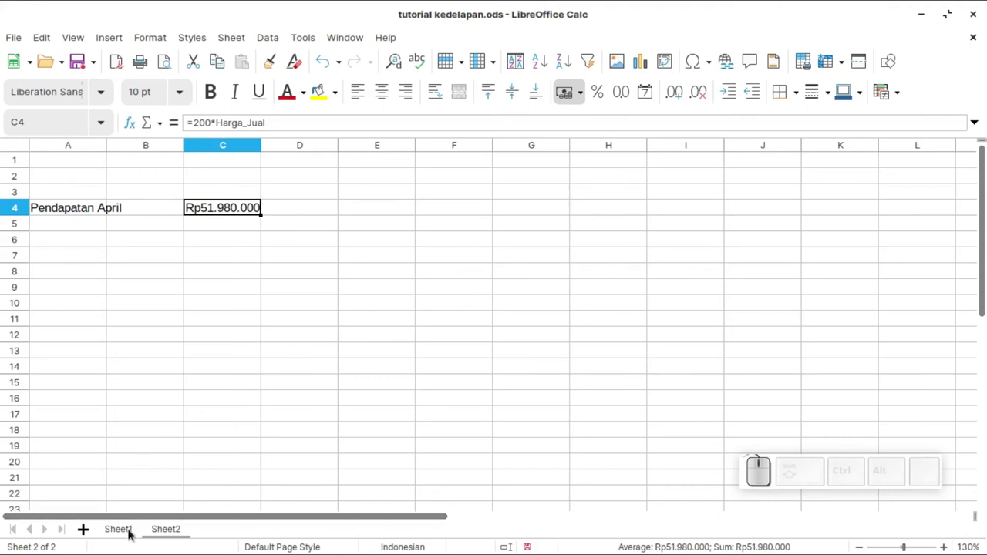
- Back on Sheet1, delete the HPP name in Manage Names so HPP and Keuntungan show #NAME?
click(130, 530)
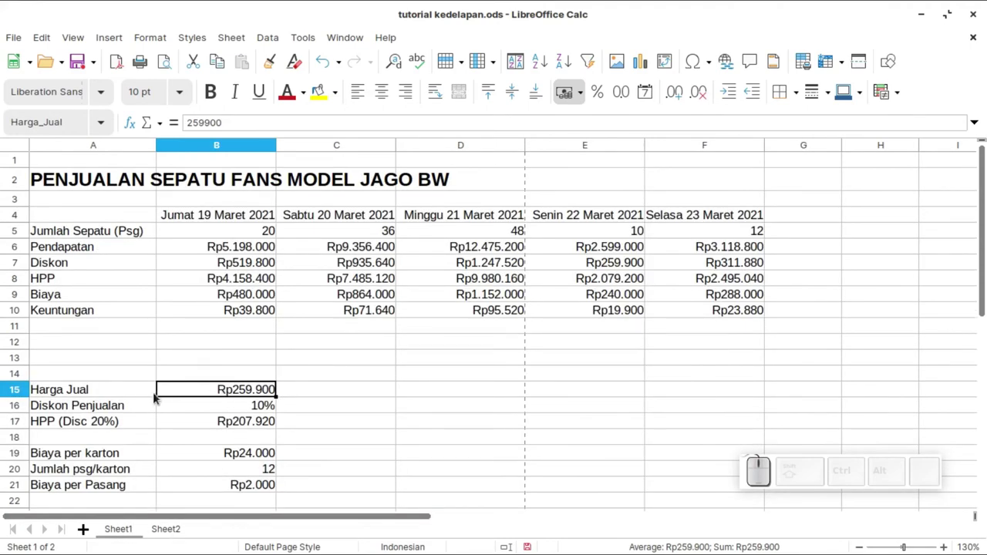
click(69, 391)
click(208, 390)
right_click(203, 392)
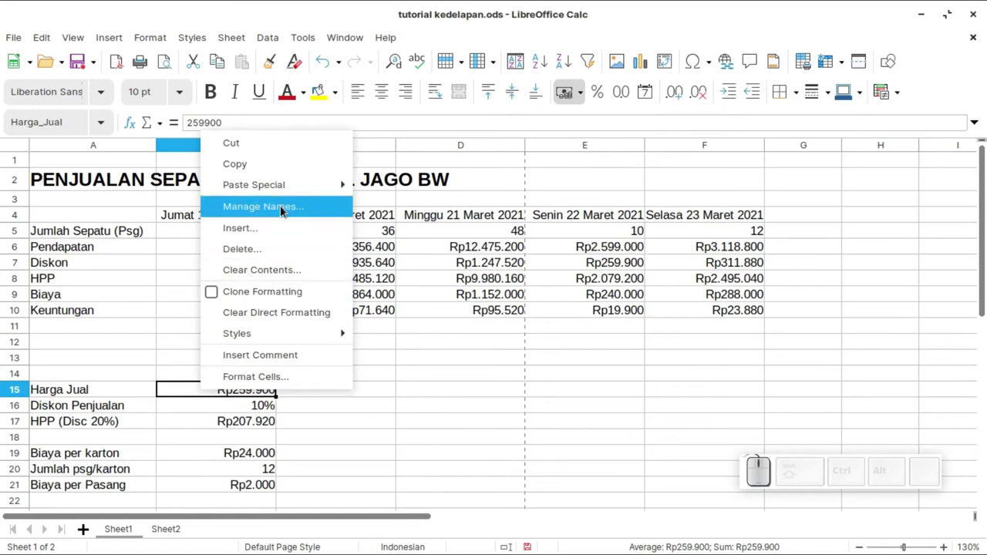
click(283, 208)
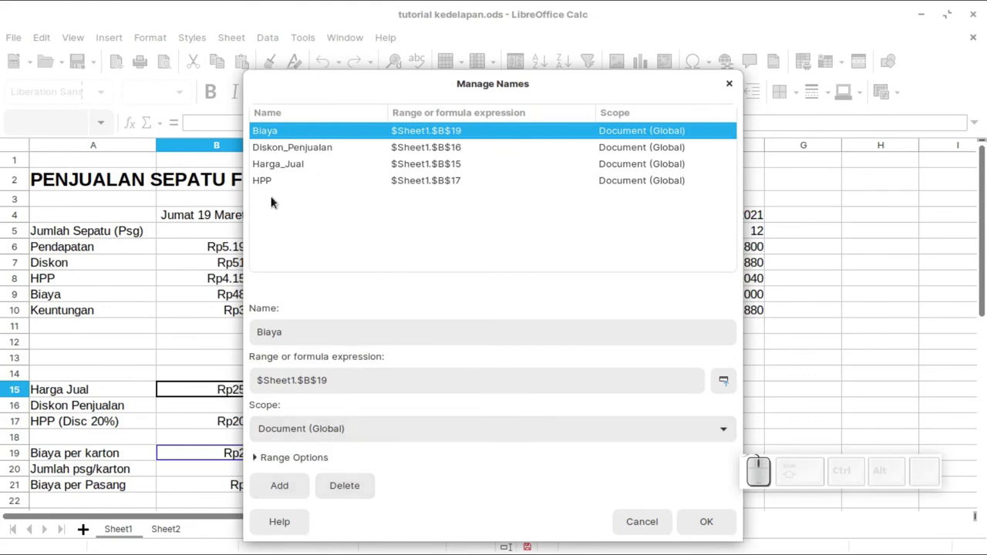
click(285, 175)
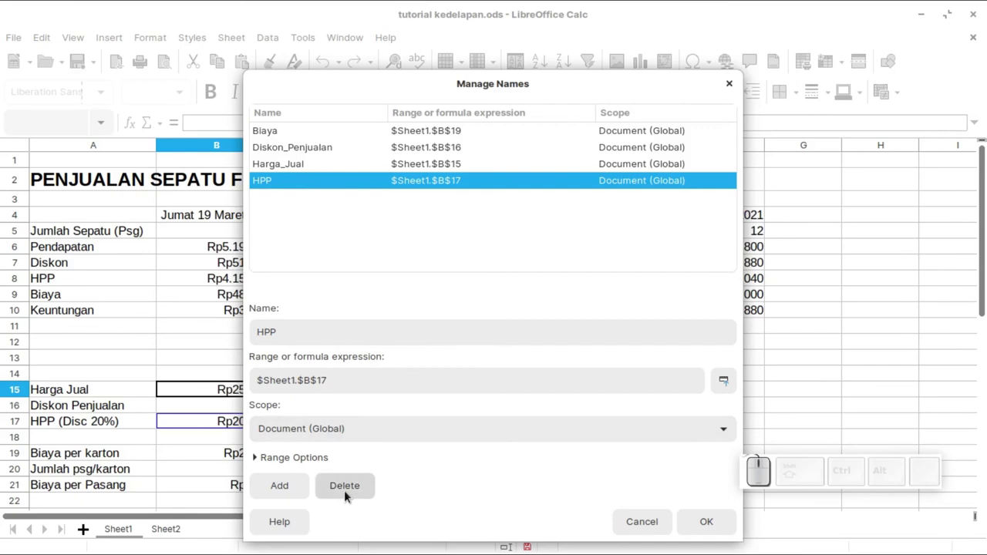
click(353, 494)
click(715, 527)
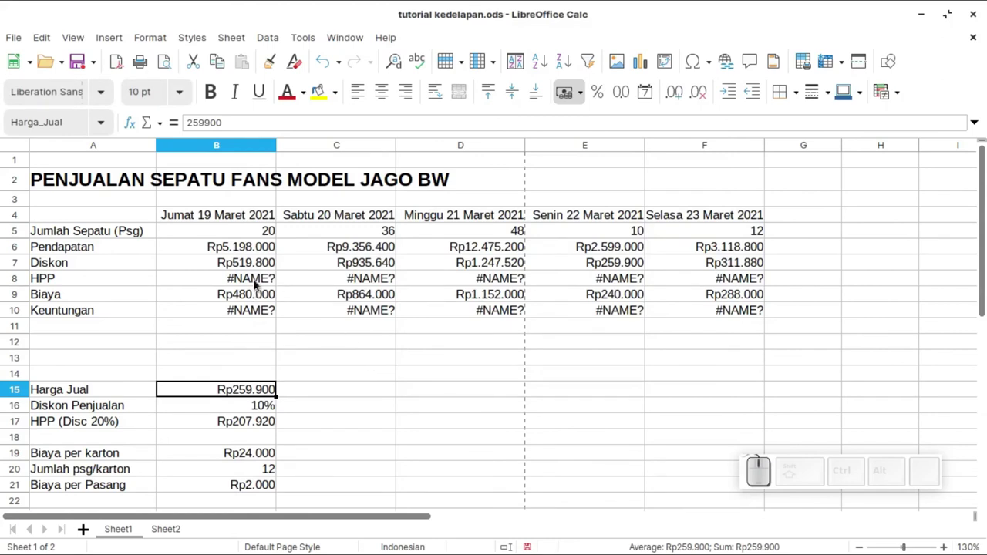
- Undo the HPP name deletion so HPP Rp4.158.400 and profit Rp39.800 reappear
click(259, 280)
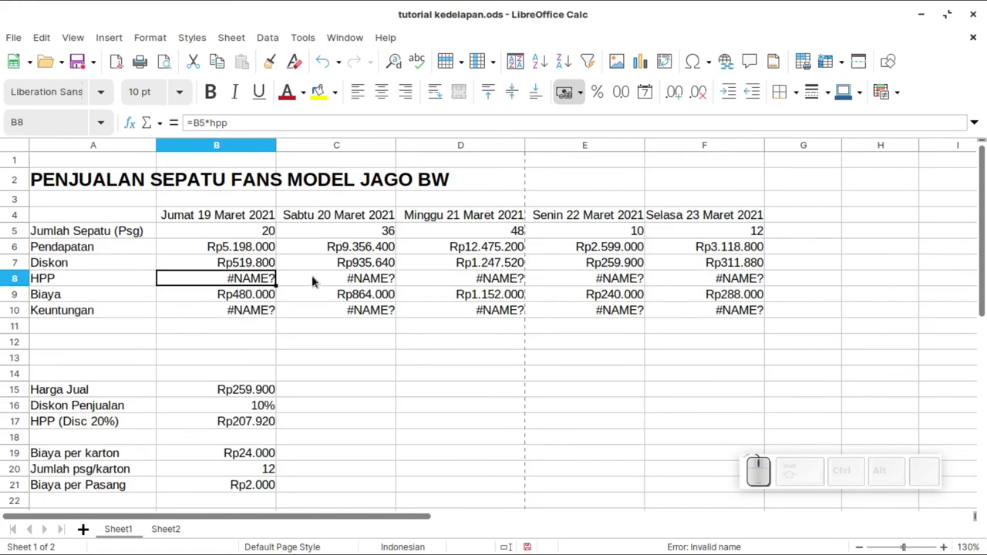
drag(381, 275, 364, 370)
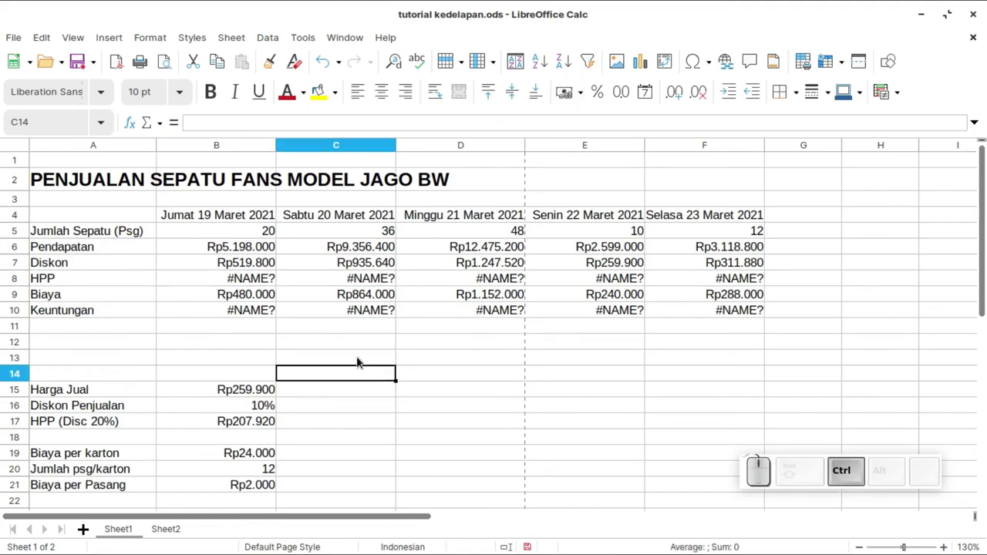
key(ctrl+z)
click(397, 302)
key(ctrl+z)
click(117, 535)
click(334, 339)
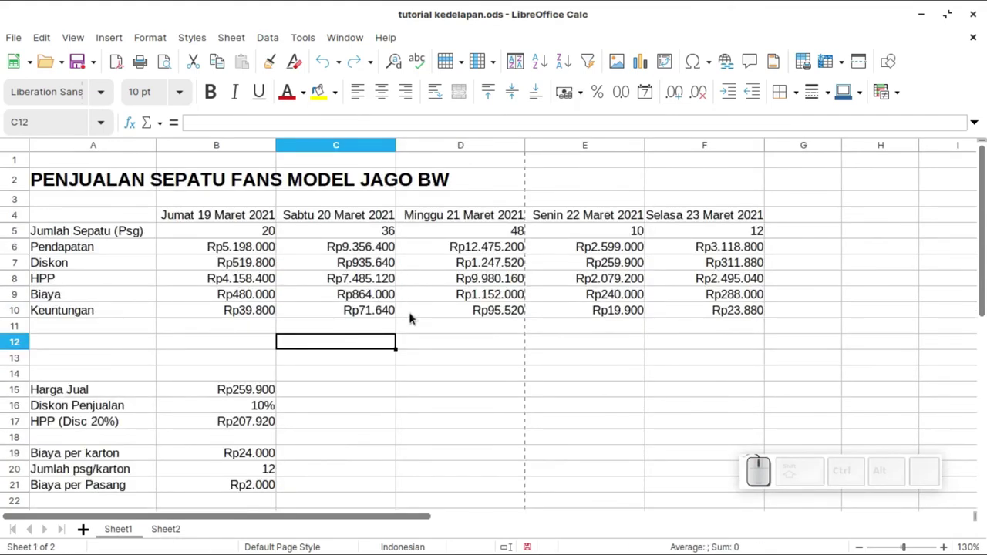